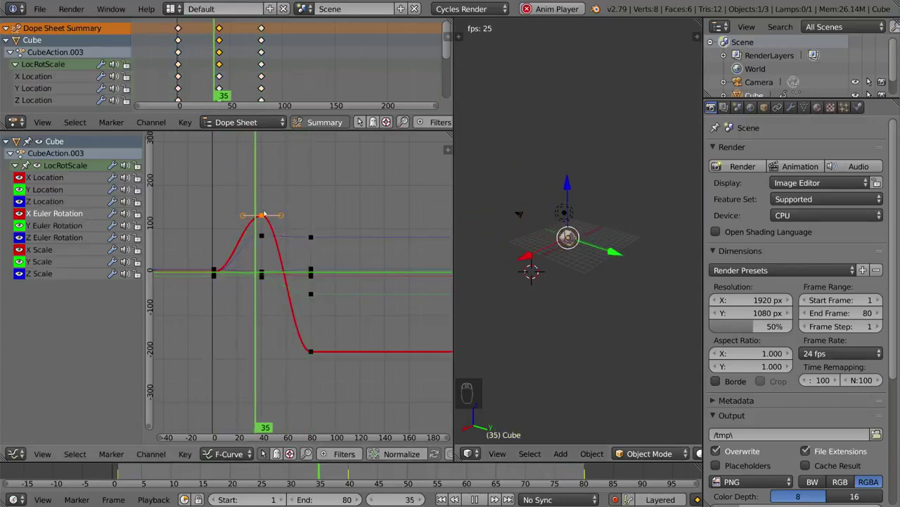
Step: Stretch and scale the frame-40 X rotation keyframe handles so the peak becomes broad and rounded
drag(264, 216, 264, 284)
drag(263, 284, 330, 223)
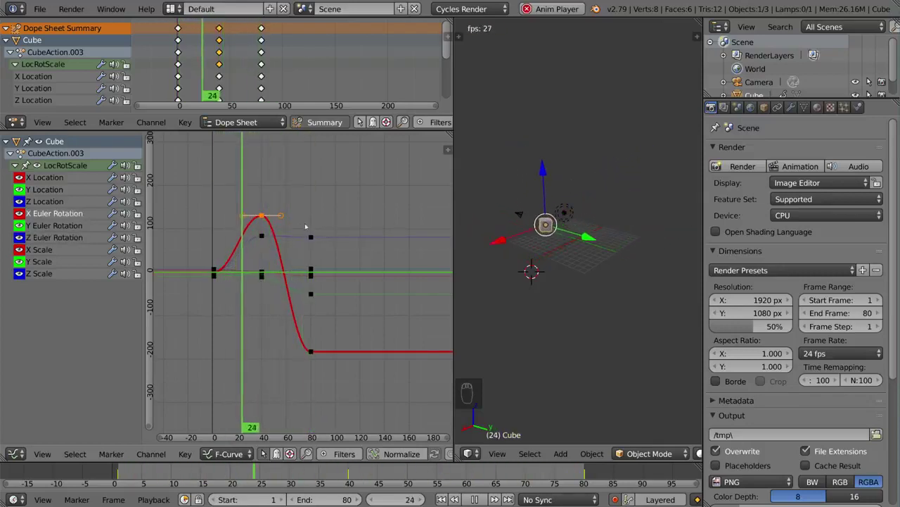
key(g)
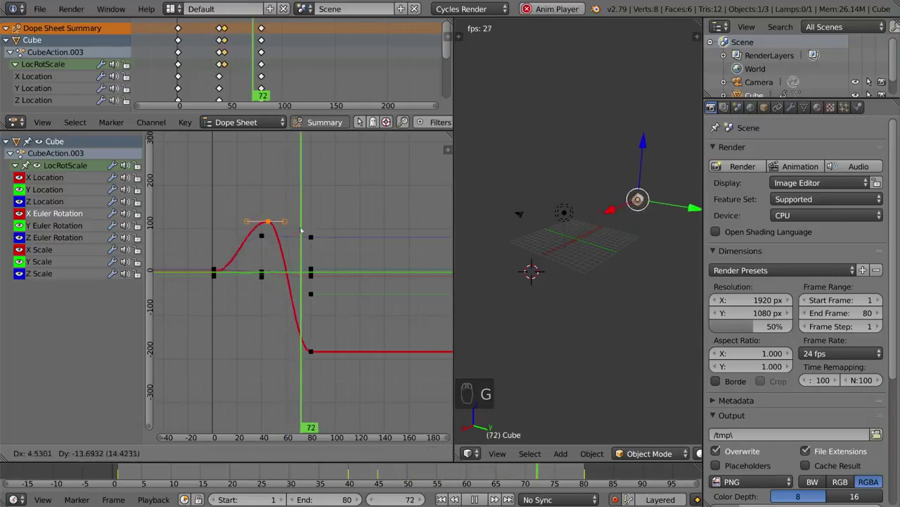
key(r)
key(s)
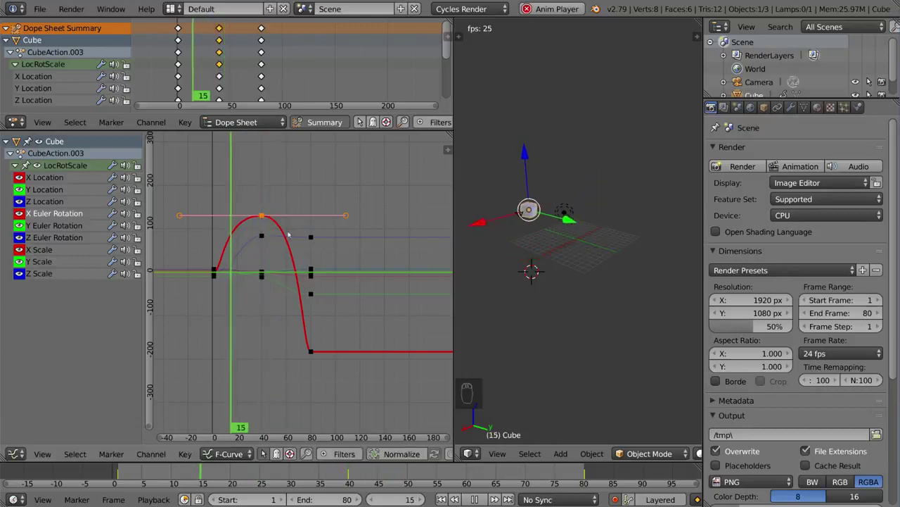
drag(270, 238, 271, 285)
key(g)
drag(271, 286, 267, 230)
click(267, 230)
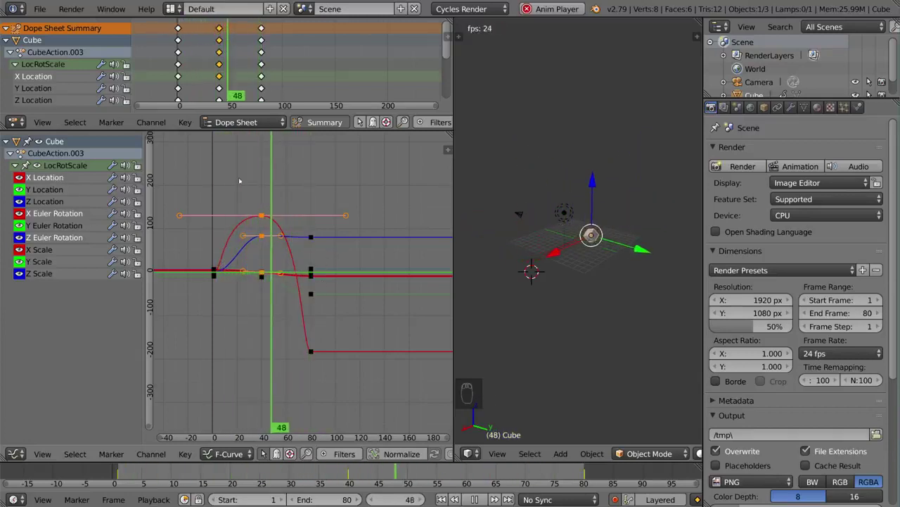
Step: Show only the X Location curve and frame all of its keyframes in view
key(a)
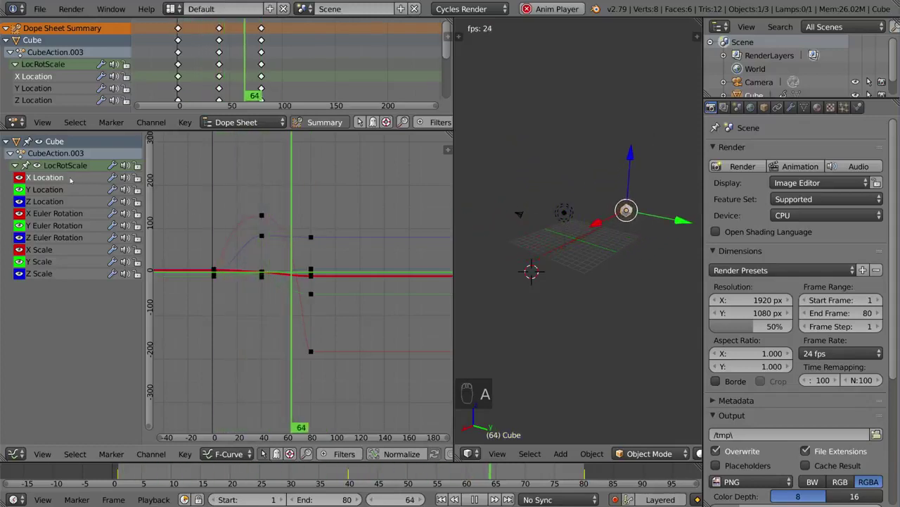
drag(65, 179, 311, 231)
key(shift+h)
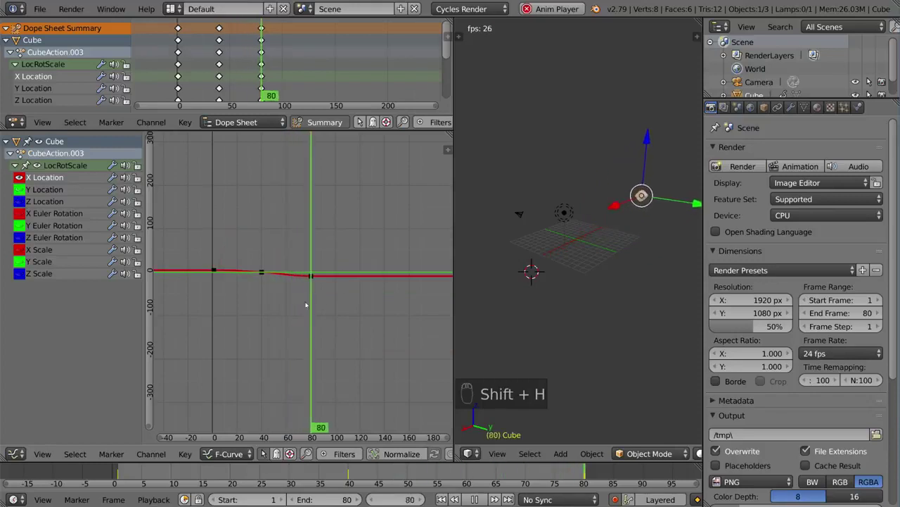
key(a)
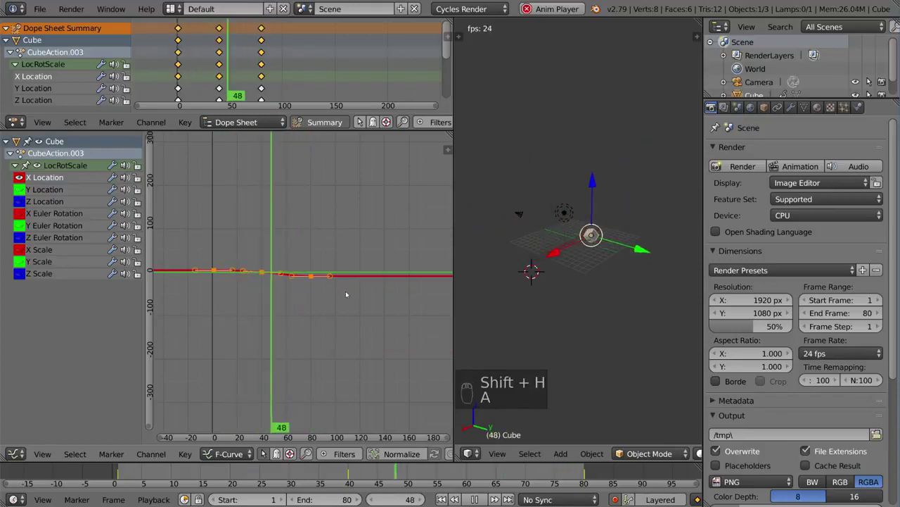
key(Home)
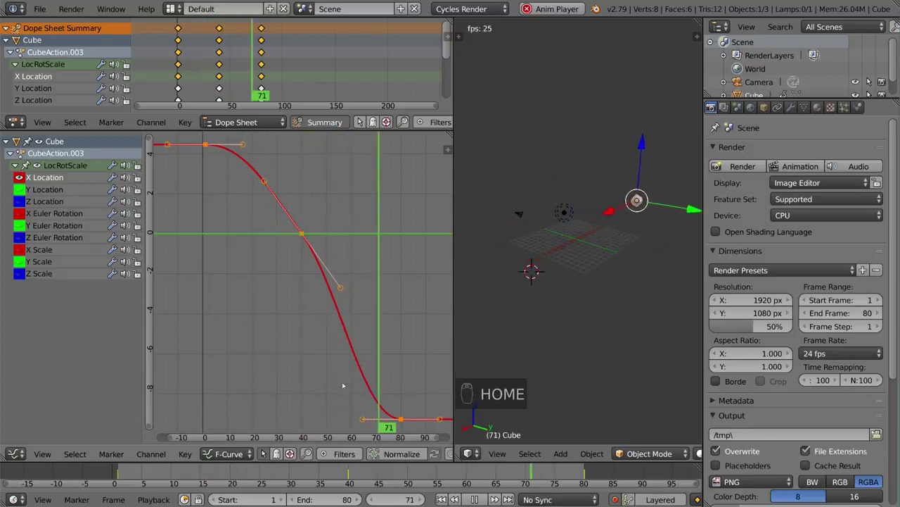
Step: Reshape the X Location handles into a steep S-shaped ease down to the final key near frame 80
drag(371, 334, 318, 296)
key(g)
click(320, 298)
drag(333, 313, 354, 354)
drag(354, 354, 341, 314)
key(g)
drag(340, 314, 343, 317)
key(o)
key(g)
drag(359, 250, 370, 255)
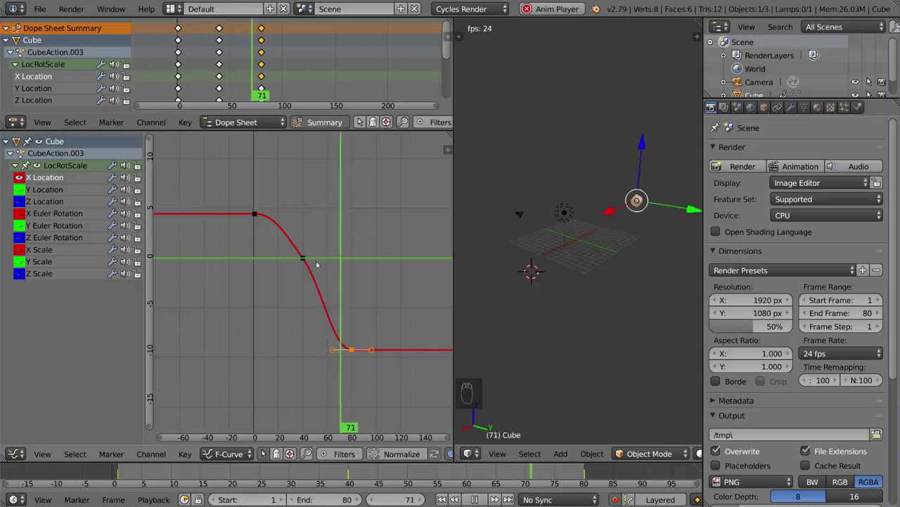
Step: Reveal all curves again, frame the X rotation curve and tweak the peak keyframe's handle
key(alt+h)
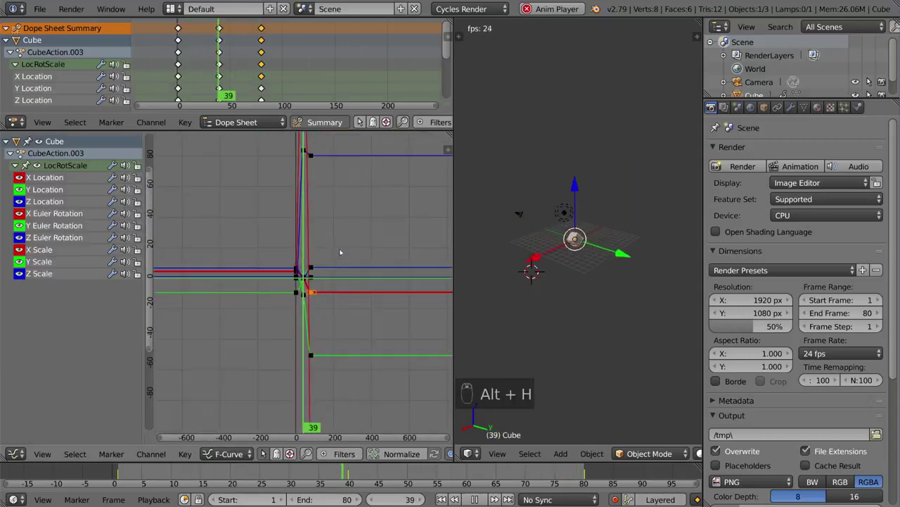
key(Home)
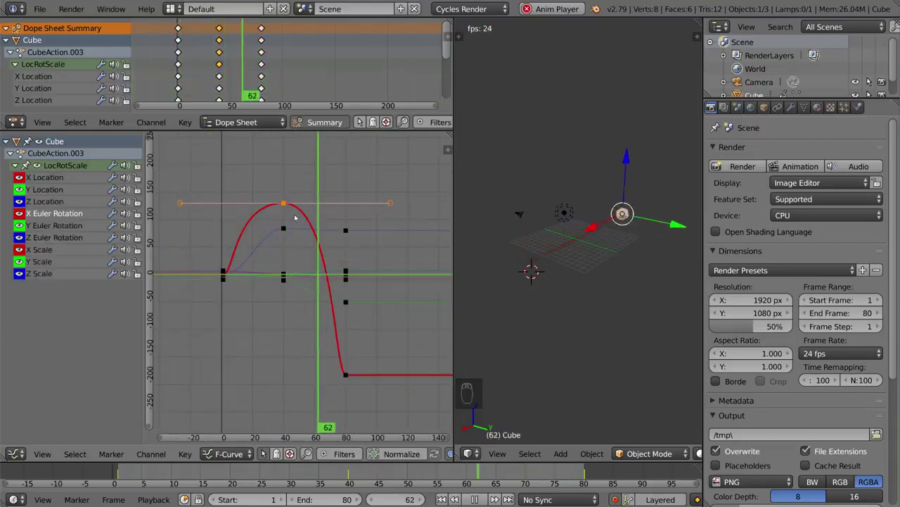
key(shift+d)
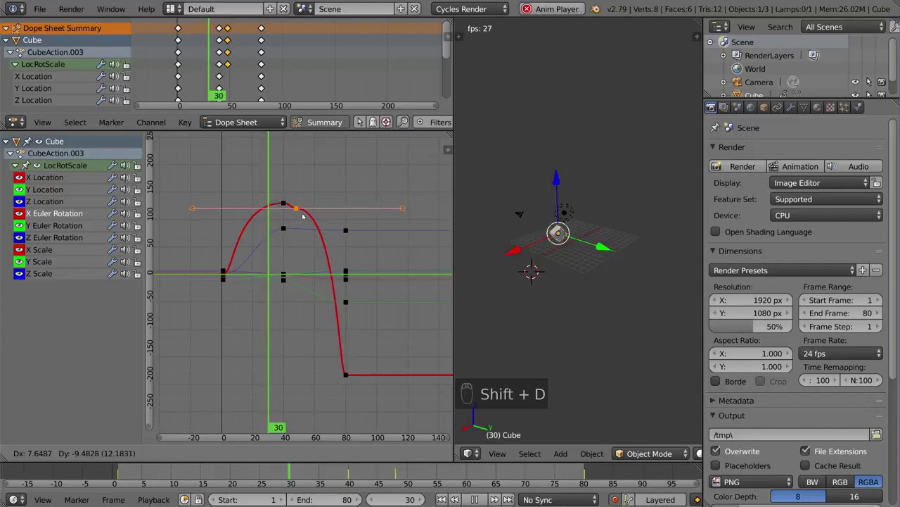
key(r)
key(o)
key(r)
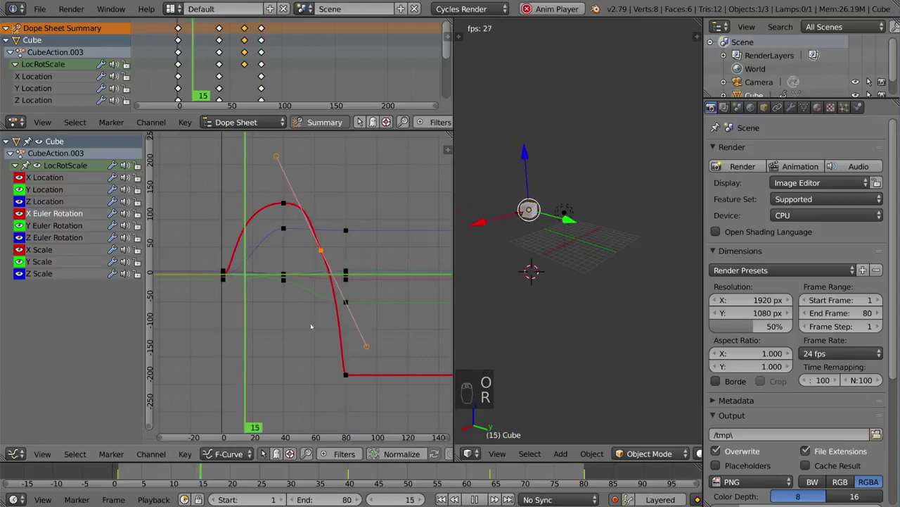
Step: Insert extra keyframes on the falling slope so the curve wobbles between frames 50 and 80
key(s)
key(r)
key(g)
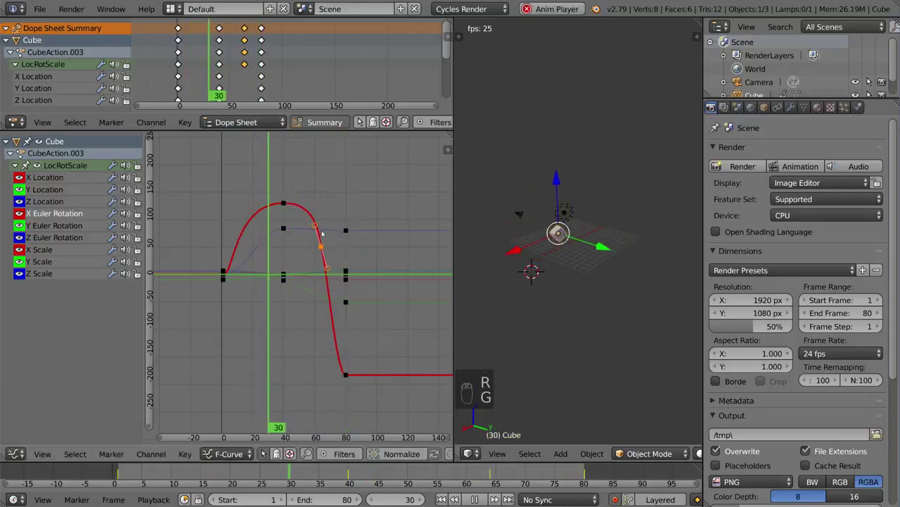
key(shift+d)
Step: Select the wobble keyframes and rotate and move their handles to smooth the section
key(shift+d)
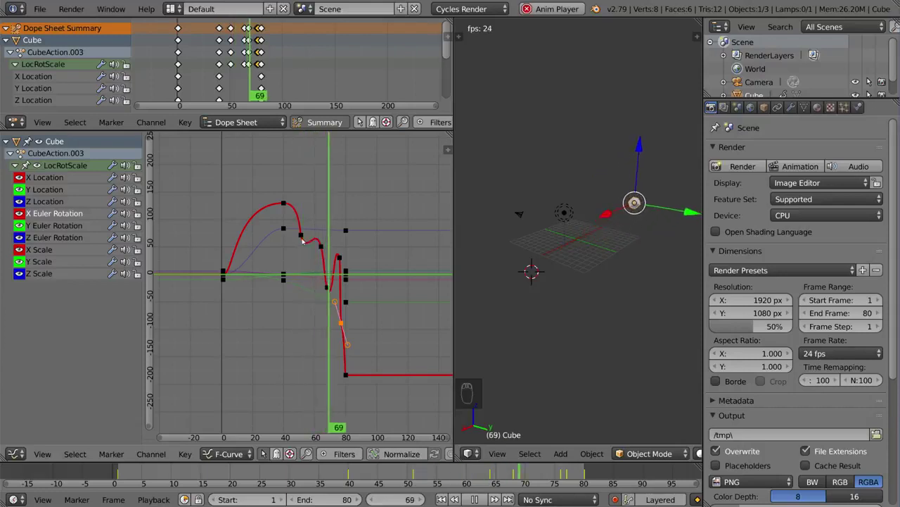
drag(306, 236, 378, 294)
key(r)
middle_click(379, 294)
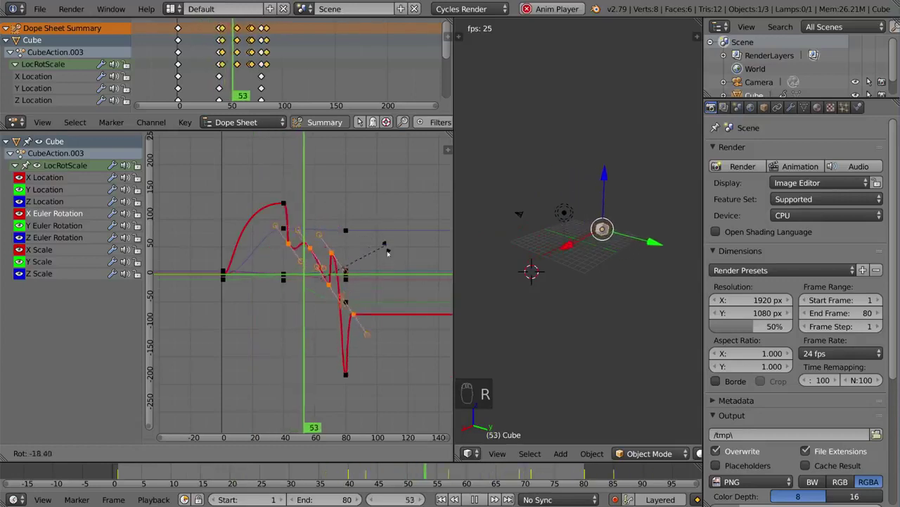
drag(345, 259, 360, 262)
key(g)
drag(360, 262, 358, 290)
drag(358, 291, 358, 289)
right_click(350, 377)
drag(350, 376, 413, 248)
Step: Move the final X rotation keyframes later in time toward the drop
key(g)
key(g)
key(r)
key(g)
middle_click(413, 248)
key(r)
key(g)
drag(353, 269, 319, 228)
key(g)
key(g)
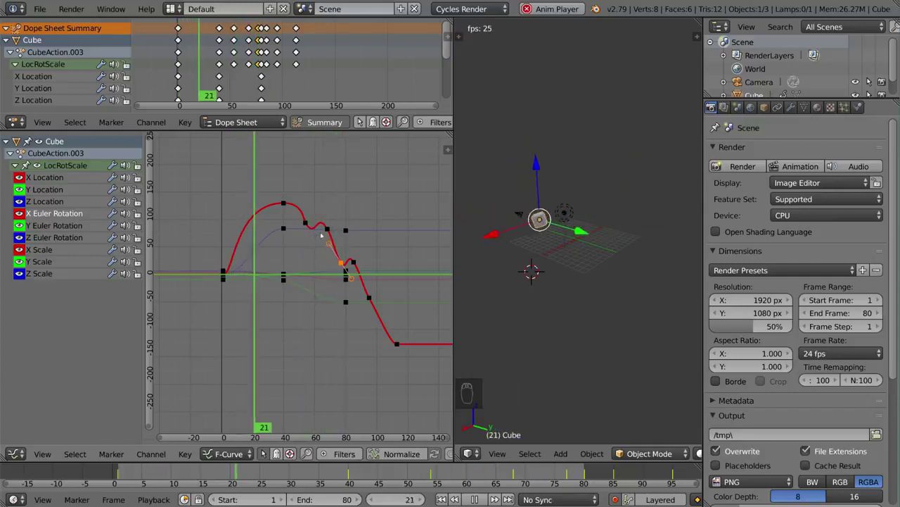
key(g)
Step: Shape the rounded peak near frame 50 and small bump near 85, undoing a stray edit along the way
click(355, 279)
key(g)
drag(354, 268, 359, 274)
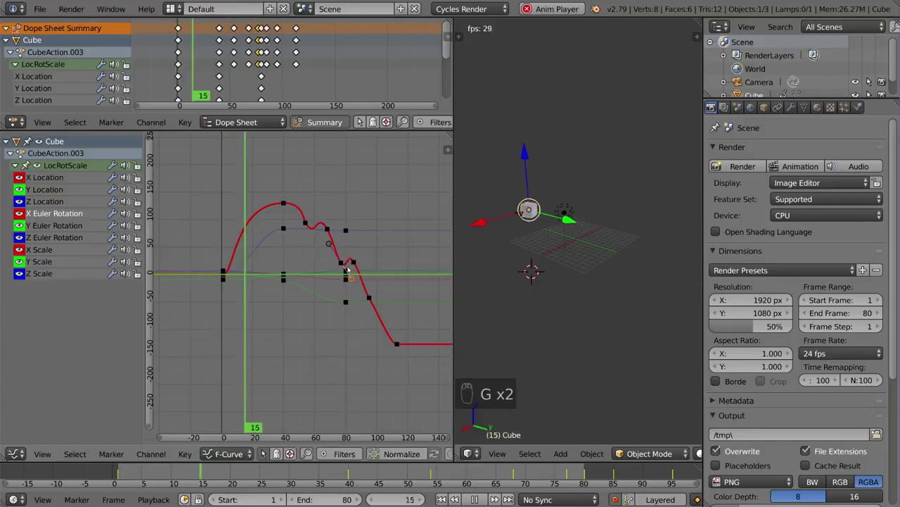
drag(346, 264, 376, 268)
key(r)
drag(376, 267, 363, 265)
key(s)
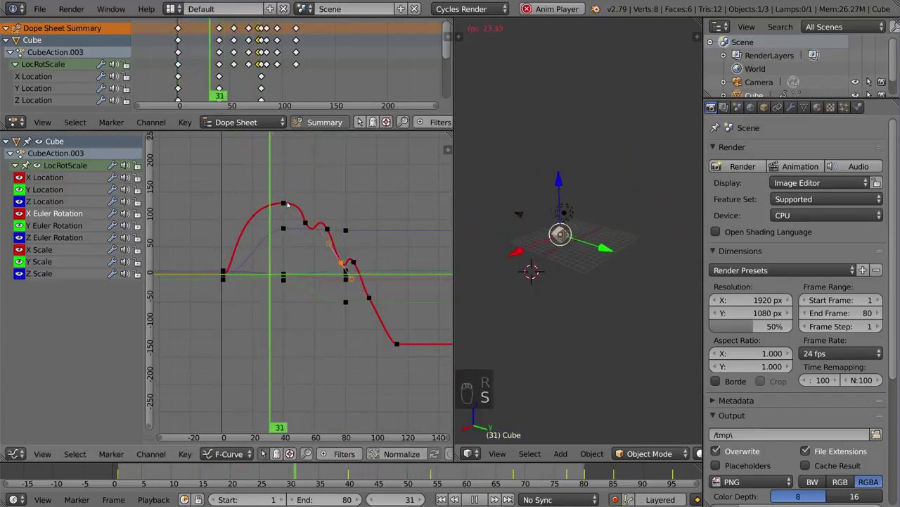
key(x)
drag(295, 230, 347, 263)
Step: Undo back to the simple eased curves and adjust a rotation key's handle easing
key(x)
key(x)
key(x)
right_click(347, 263)
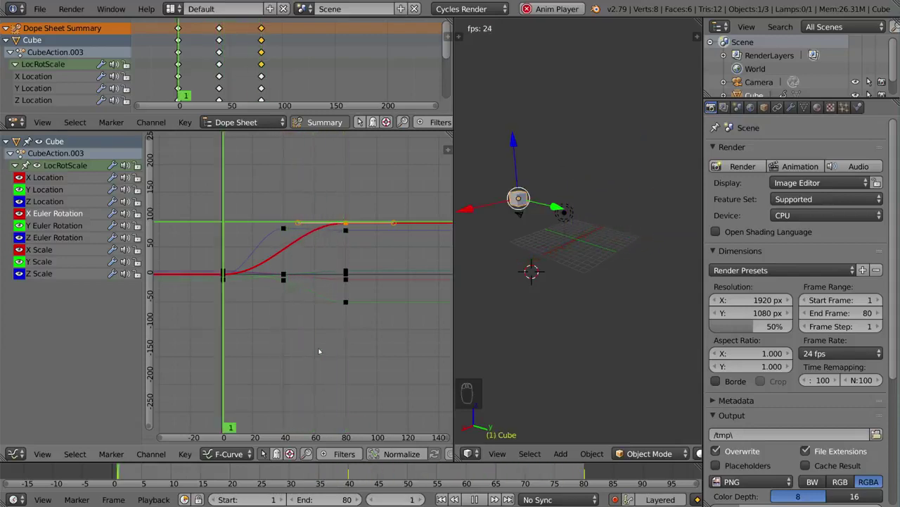
key(v)
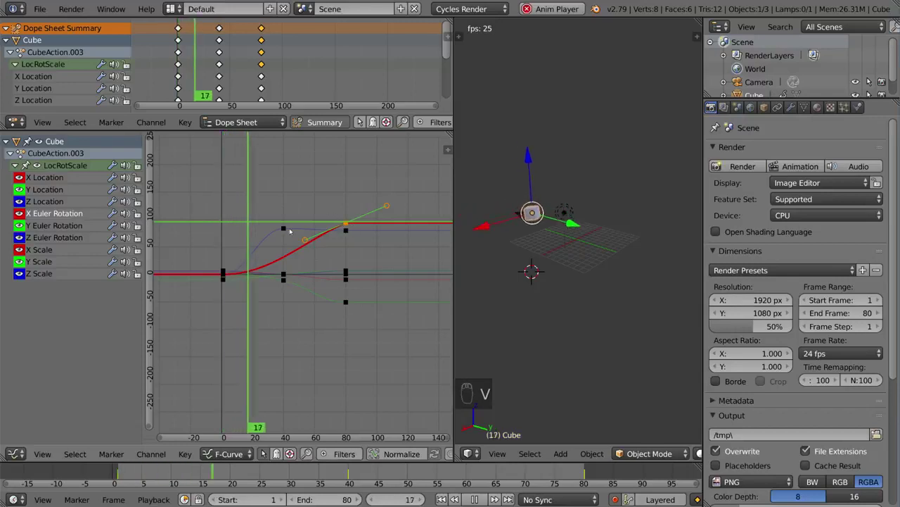
Step: Pull the Z Euler Rotation key near frame 20 up into an overshoot peak
right_click(290, 229)
click(290, 229)
drag(287, 231, 285, 230)
Step: Select every keyframe and set interpolation to Constant, then to Linear straight segments
key(v)
key(g)
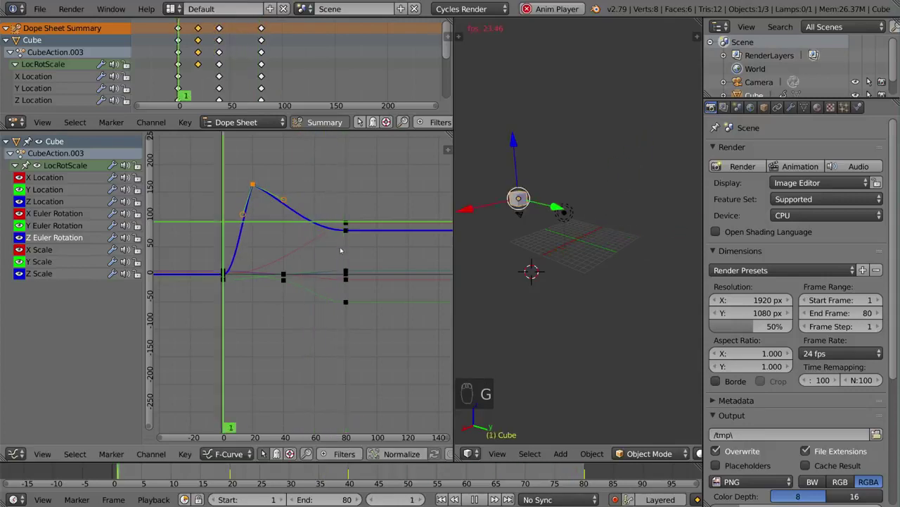
key(t)
key(a)
key(a)
key(t)
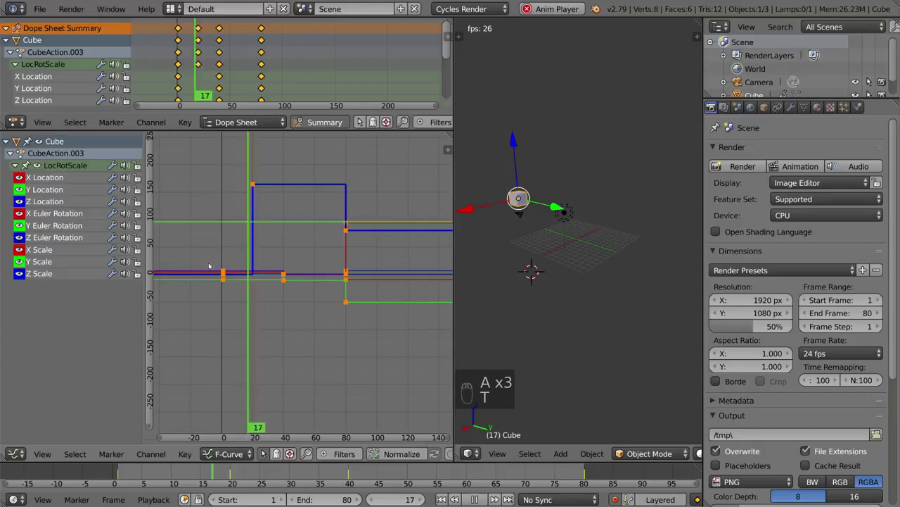
key(t)
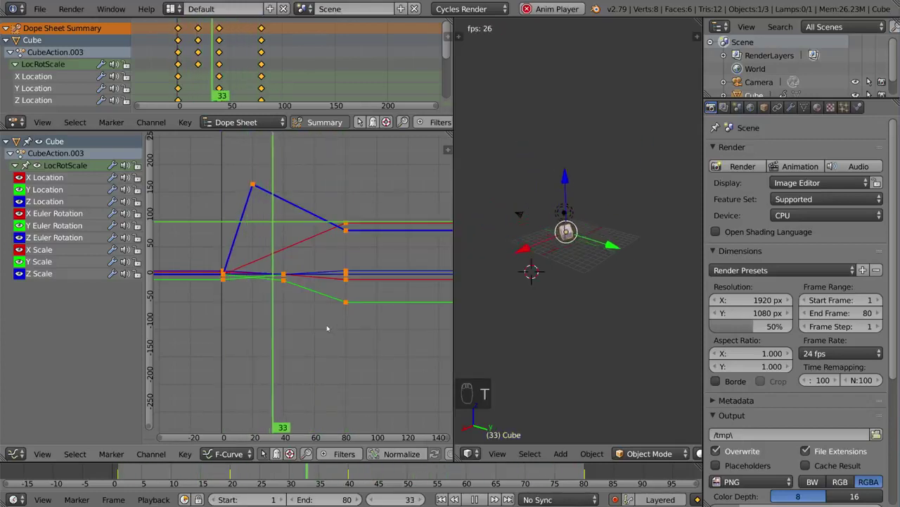
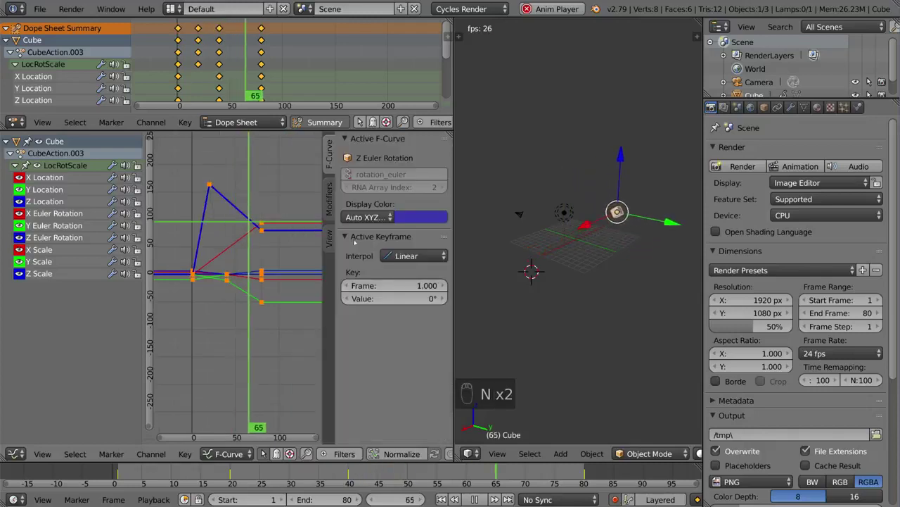
Step: Show the Modifiers sidebar and switch all keys back to smooth Bezier interpolation
drag(336, 199, 217, 204)
key(t)
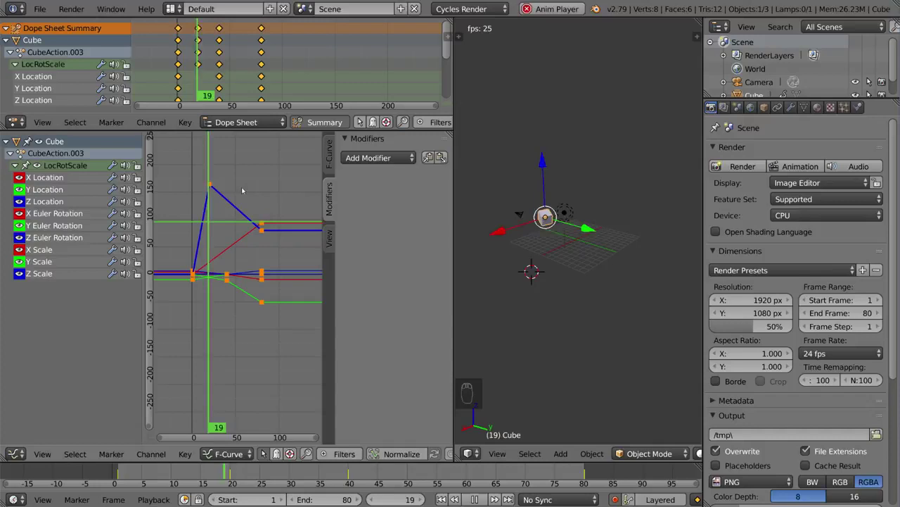
key(t)
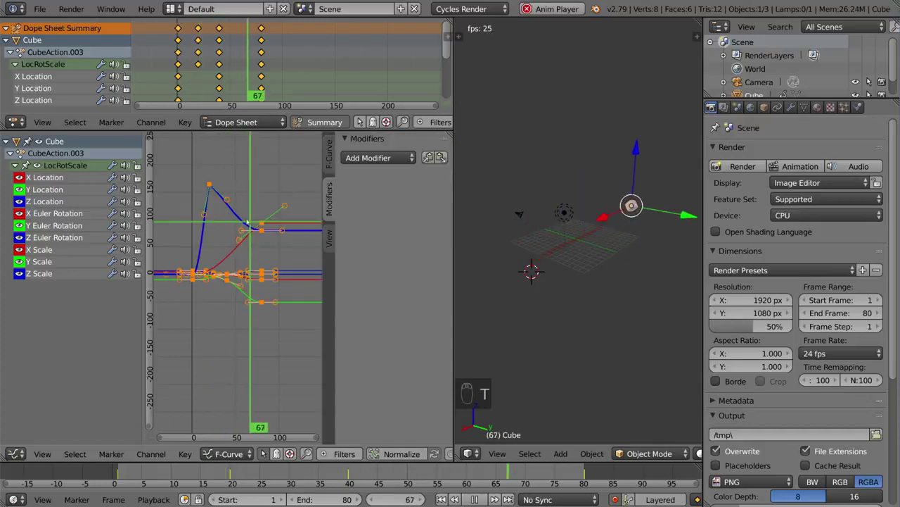
key(v)
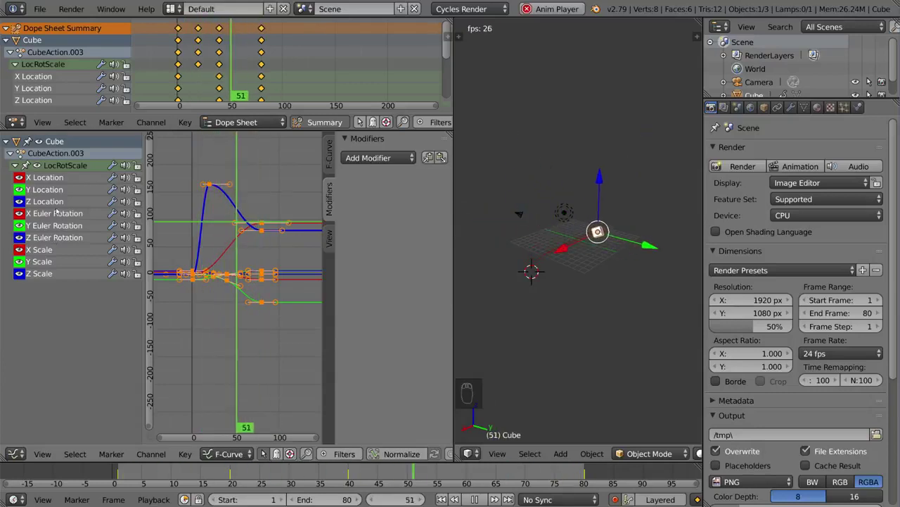
Step: Isolate the X Euler Rotation curve and start raising its later key vertically
drag(59, 215, 277, 244)
key(shift+h)
drag(266, 222, 269, 154)
key(g)
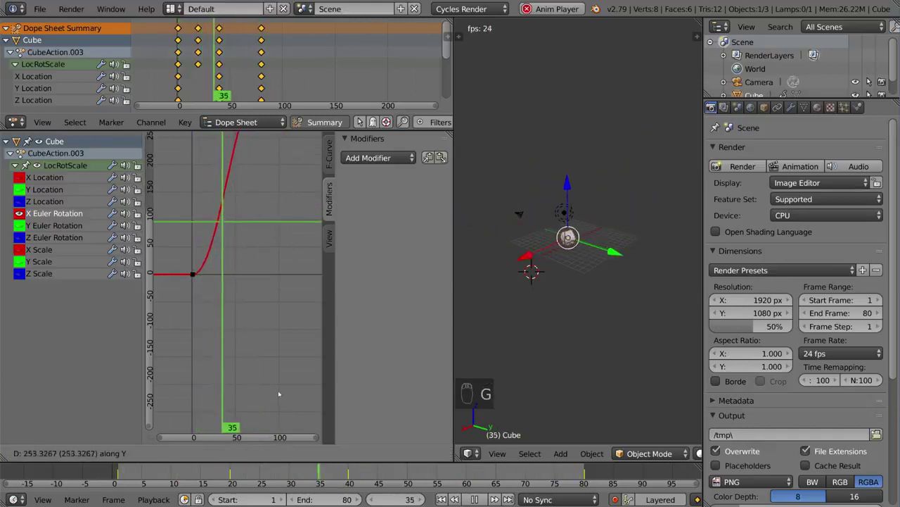
Step: Push the X rotation key higher, then add a Noise modifier of strength 6.8 limited to frames 0–10
drag(615, 228, 621, 198)
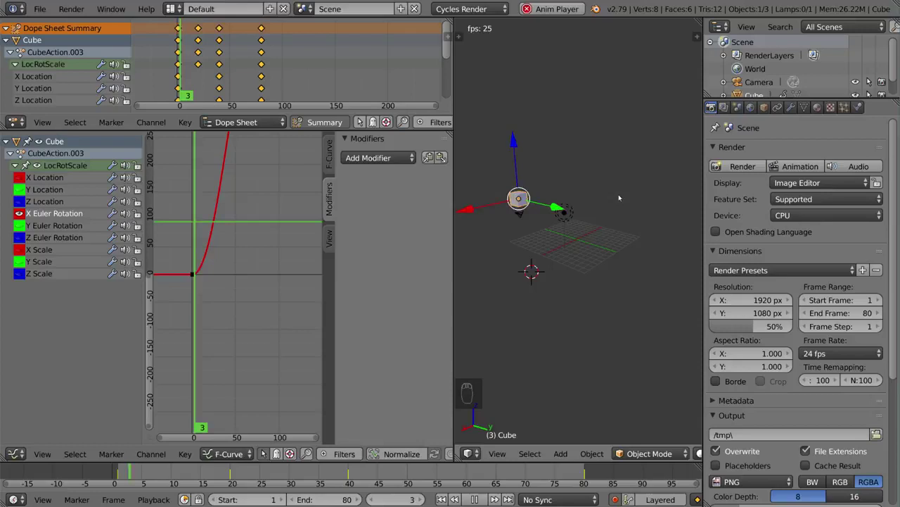
key(g)
drag(275, 219, 391, 227)
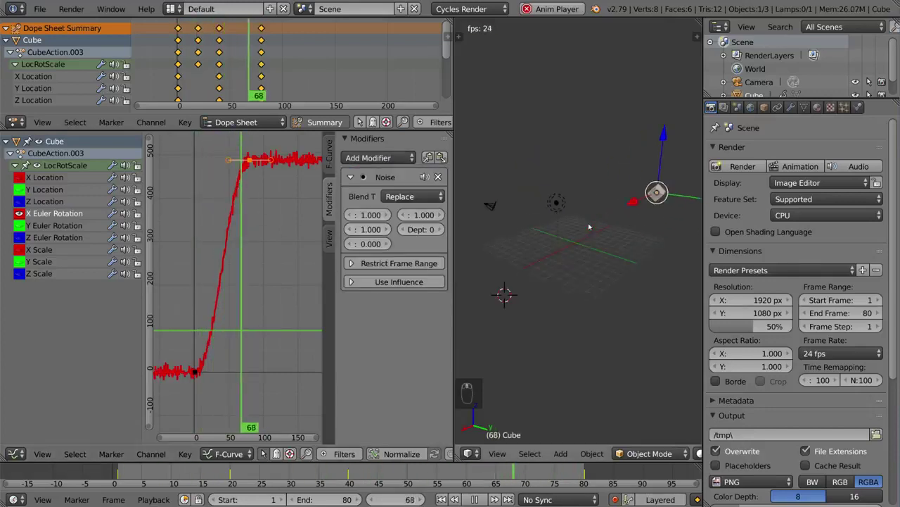
key(Home)
drag(371, 230, 574, 250)
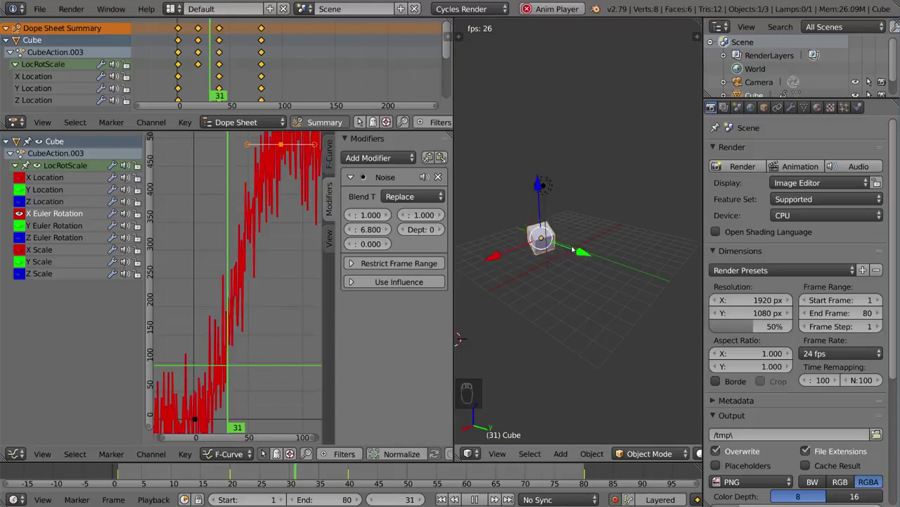
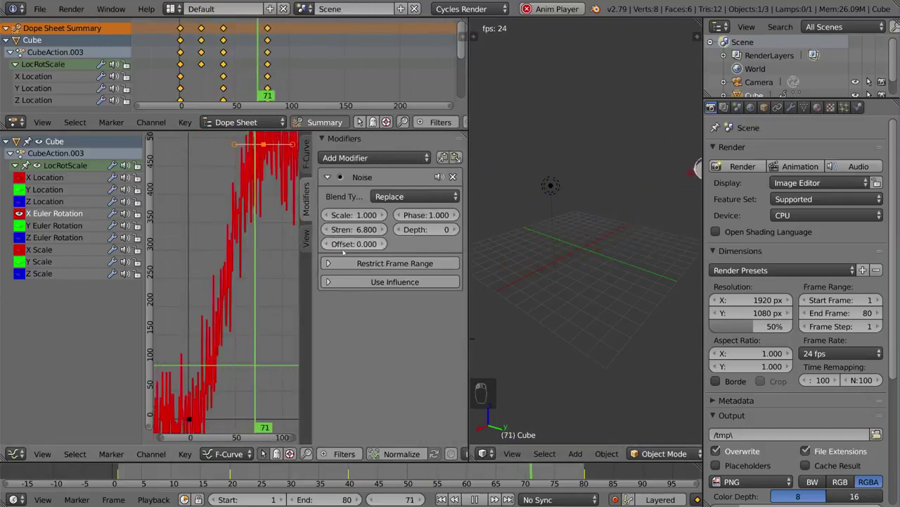
Step: Delete the Noise modifier and add a Cycles modifier repeating the motion before and after
drag(336, 264, 237, 255)
drag(236, 255, 247, 221)
drag(248, 221, 588, 250)
key(g)
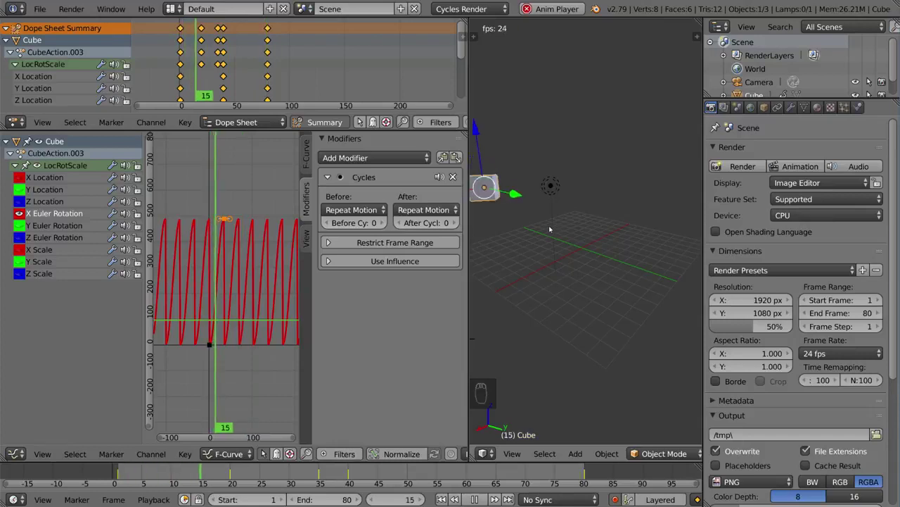